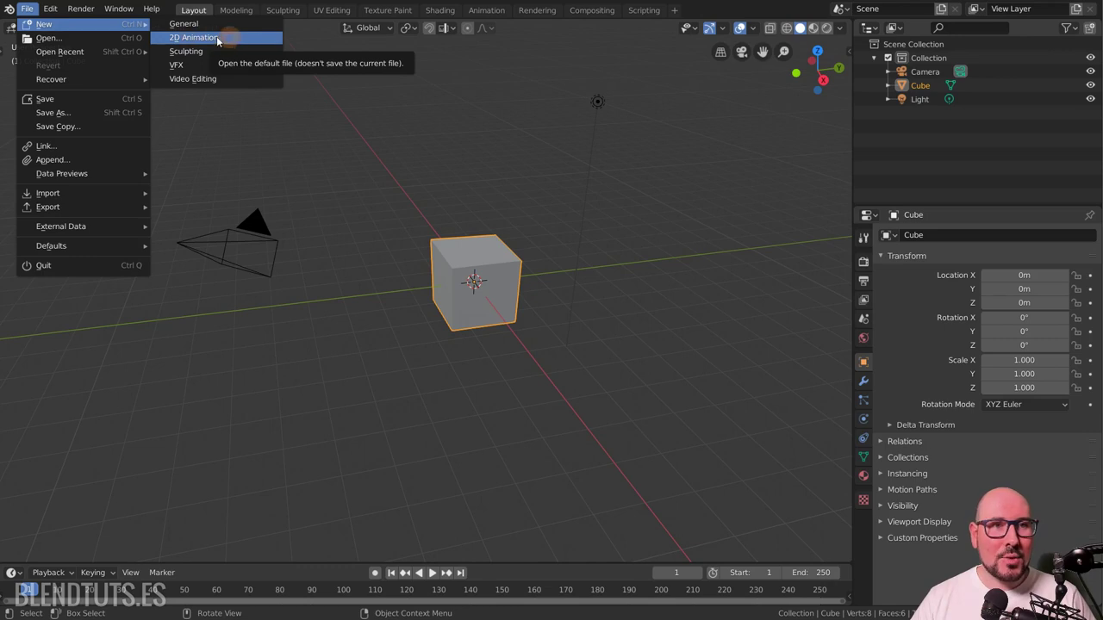
# Step: Request a new 2D Animation file from the File > New menu
pyautogui.click(242, 40)
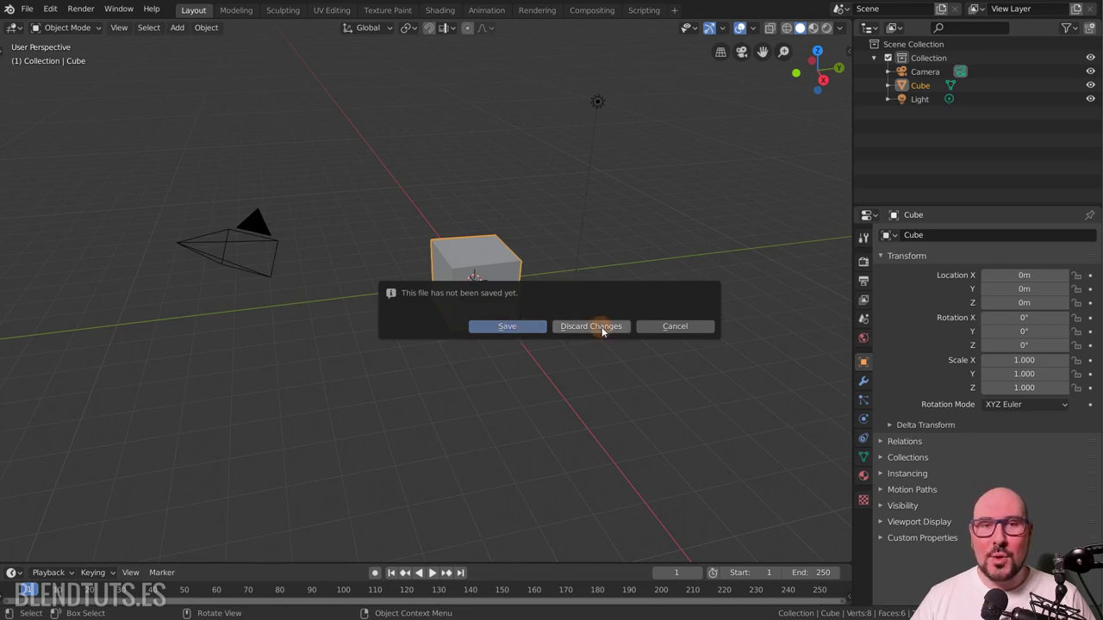
# Step: Discard the default scene, draw a cartoon face, and add a swirl stroke on a later frame
pyautogui.click(606, 331)
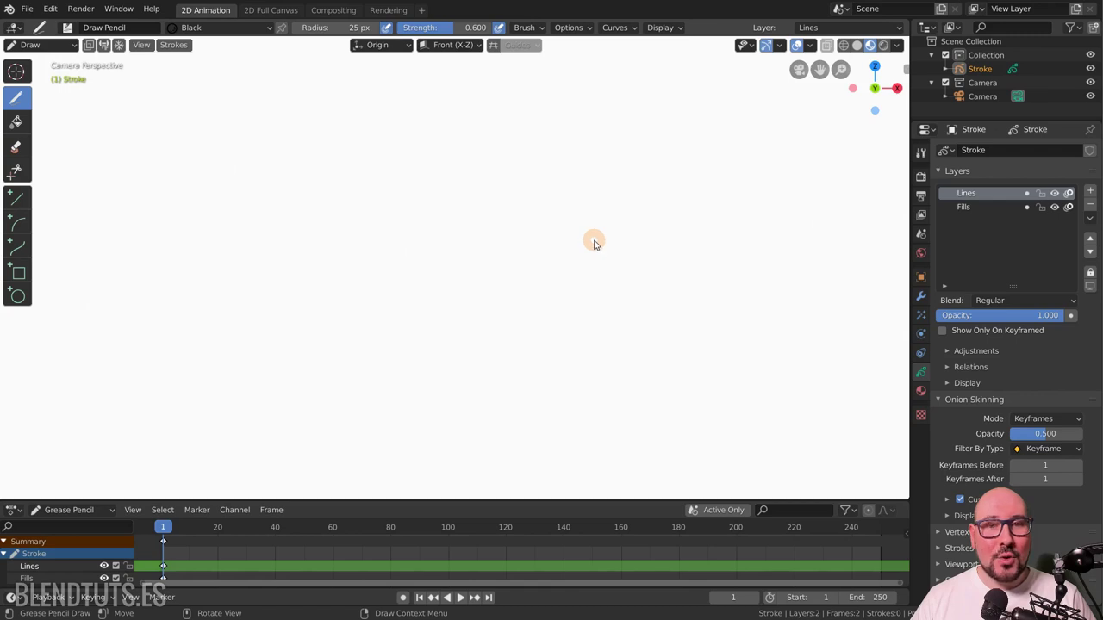
pyautogui.click(582, 182)
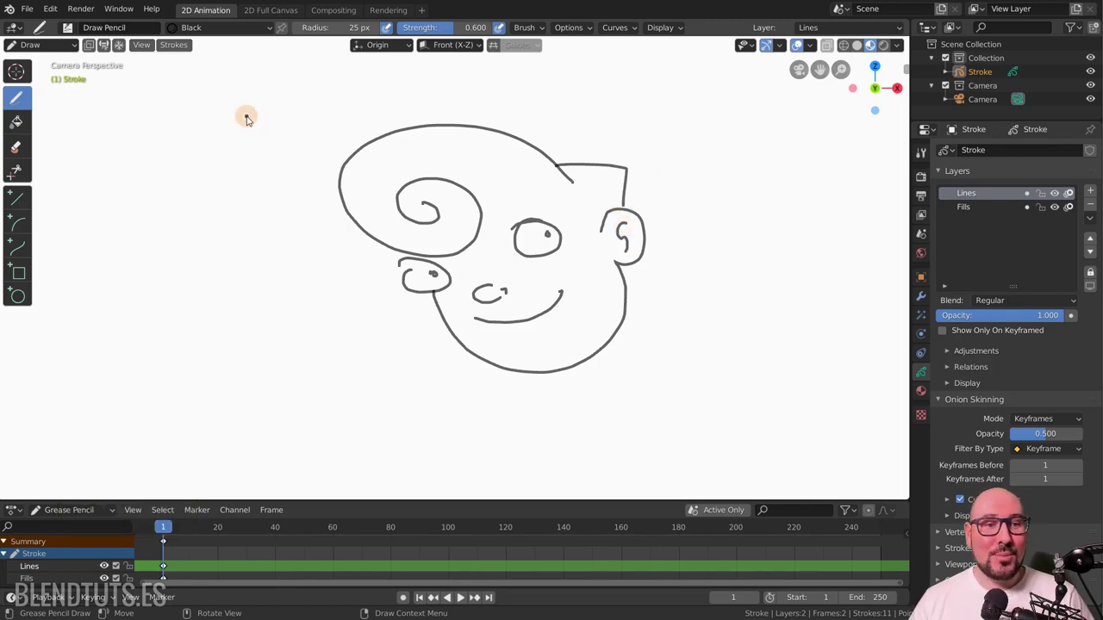
pyautogui.click(174, 527)
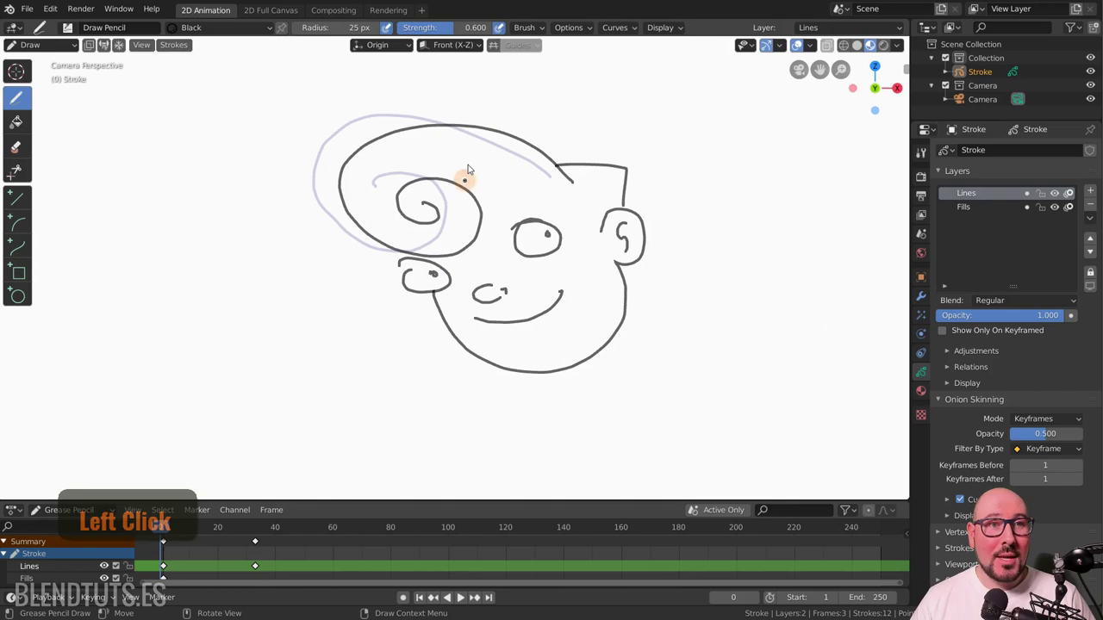
# Step: Start a new General file, returning to the default cube, camera and light scene
pyautogui.click(38, 14)
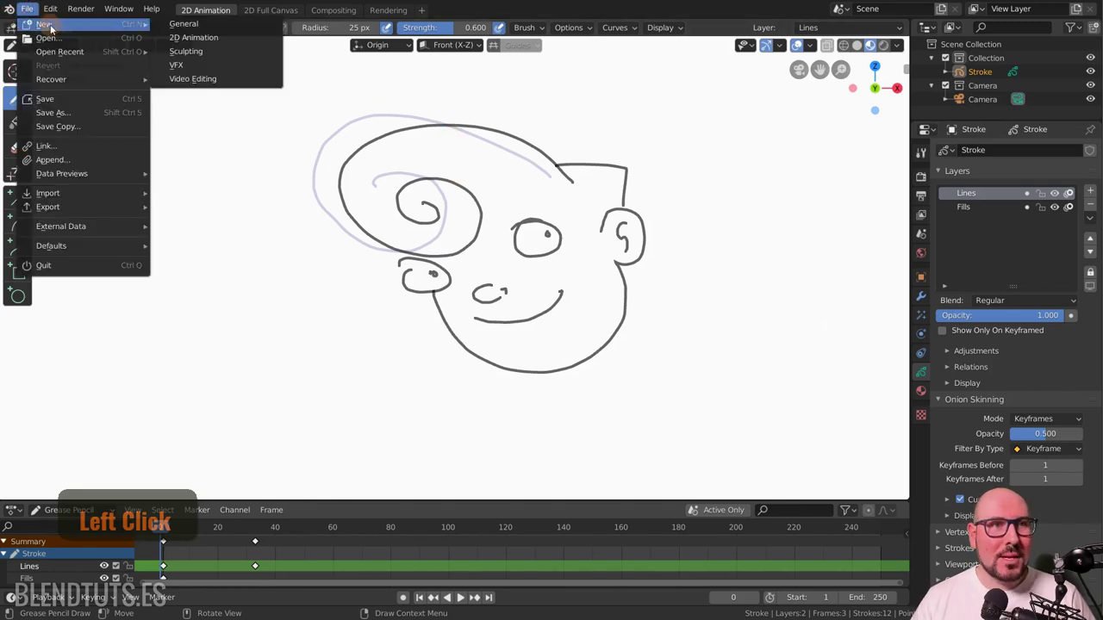
pyautogui.click(223, 33)
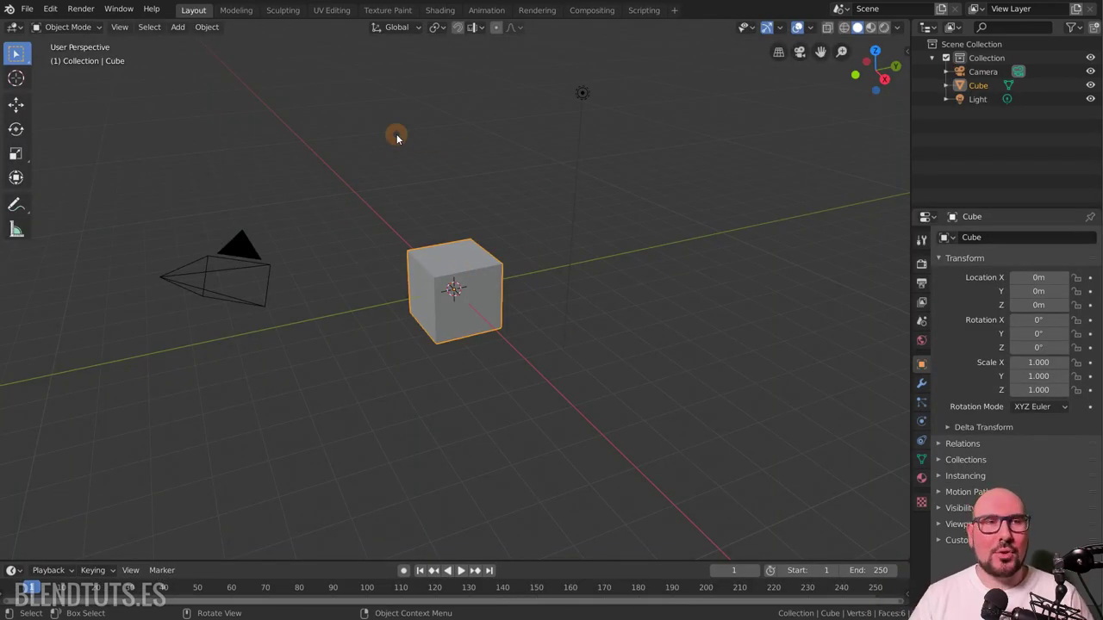
# Step: Choose File > Save to reach the file browser at Documents with untitled.blend
pyautogui.click(30, 15)
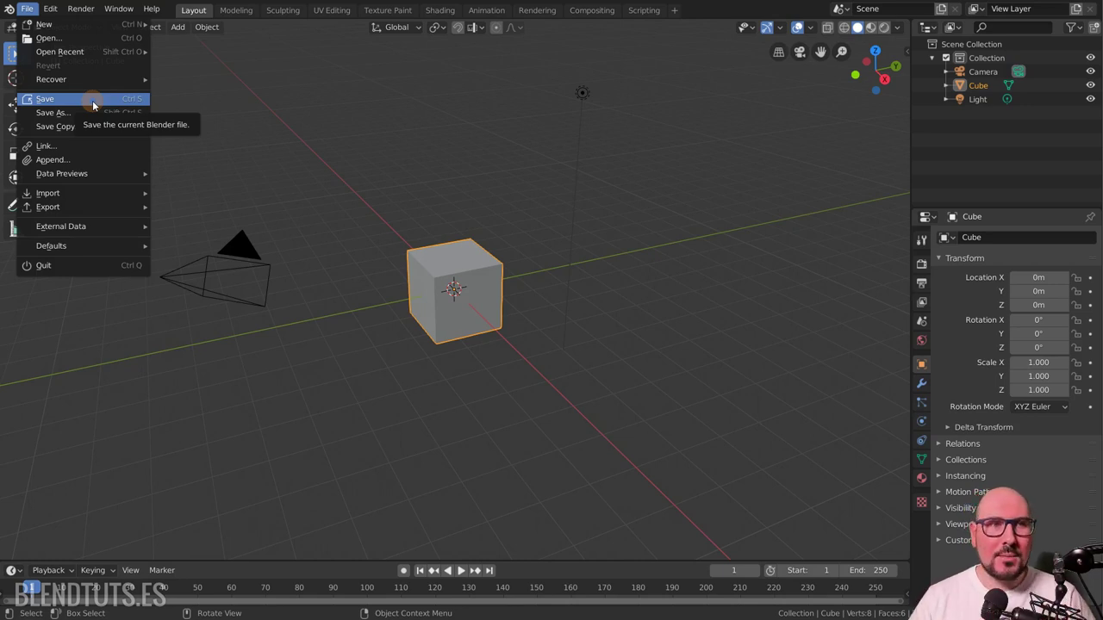
pyautogui.click(92, 108)
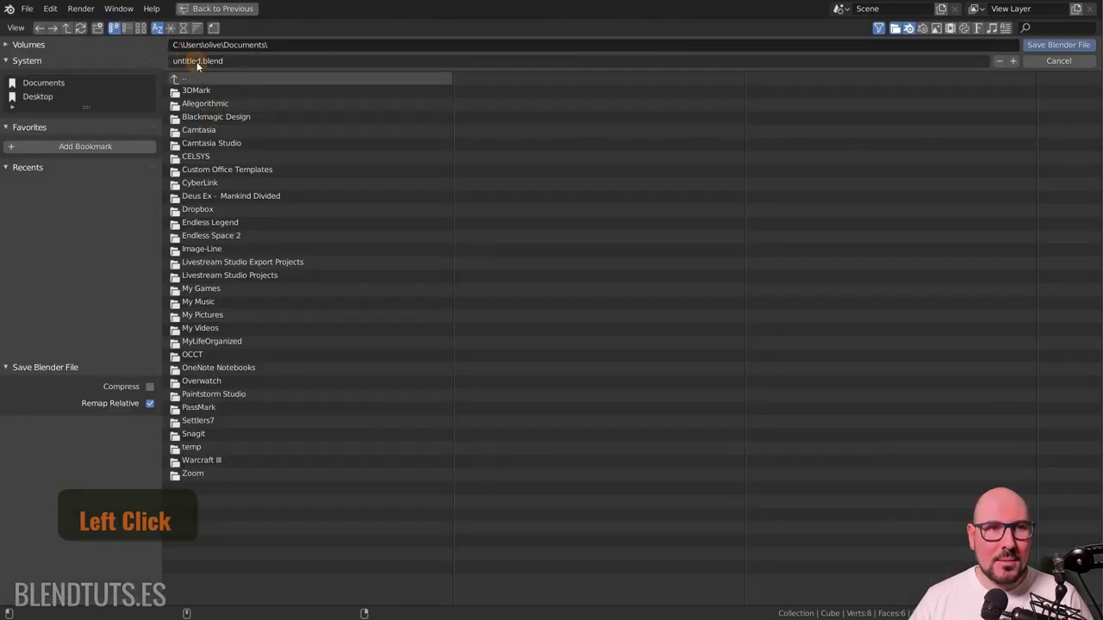